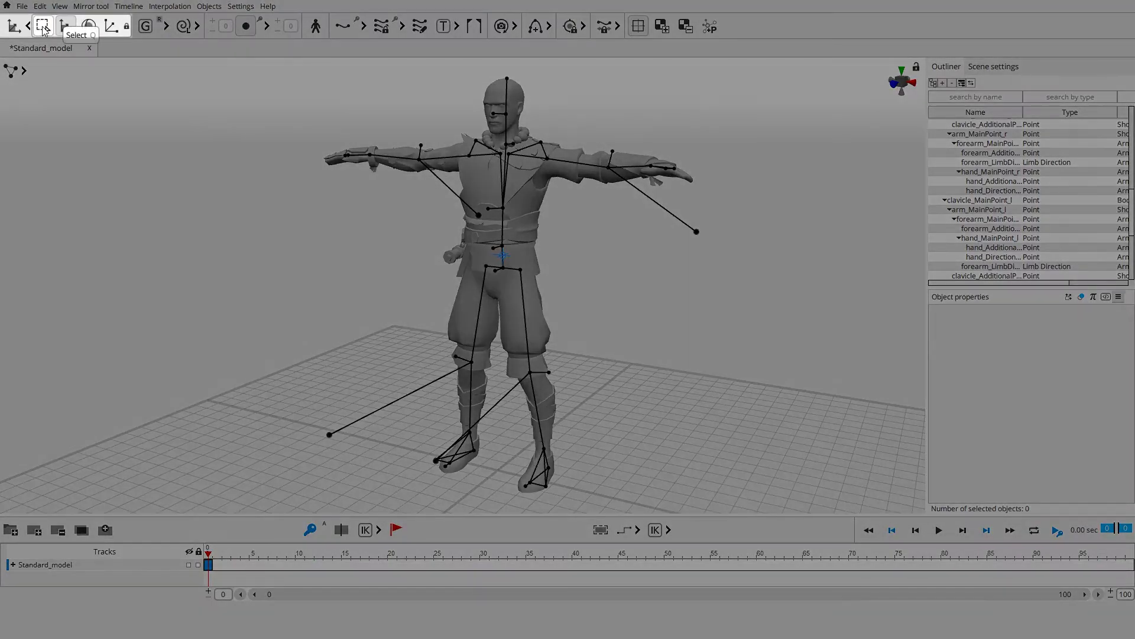
Select the left clavicle point, then box-select larger regions of the rig.
drag(266, 263, 504, 240)
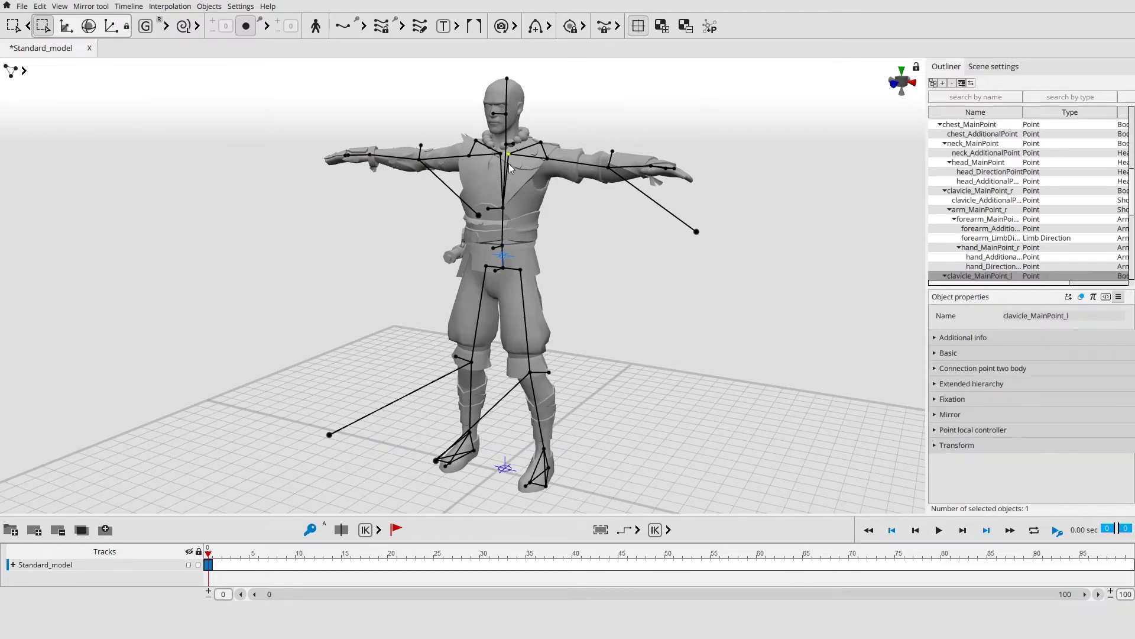
drag(478, 168, 634, 335)
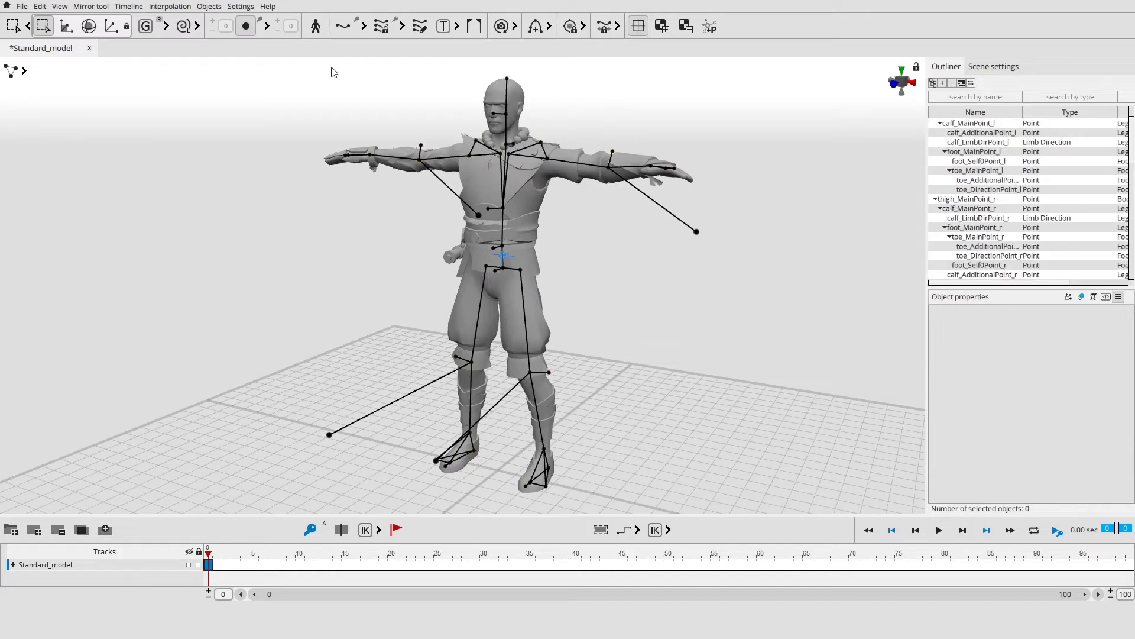
drag(314, 68, 760, 499)
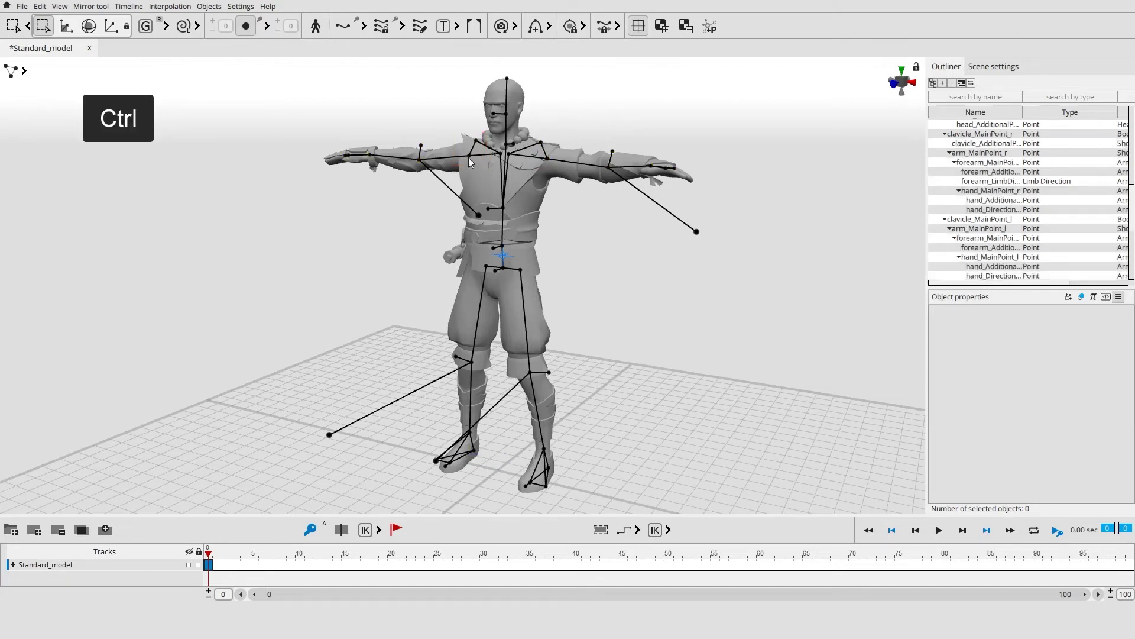
Store the current selections as saved groups with Ctrl+1 through Ctrl+4.
key(ctrl+1)
key(ctrl+2)
key(ctrl+2)
key(ctrl+3)
key(ctrl+3)
key(ctrl+4)
key(ctrl+4)
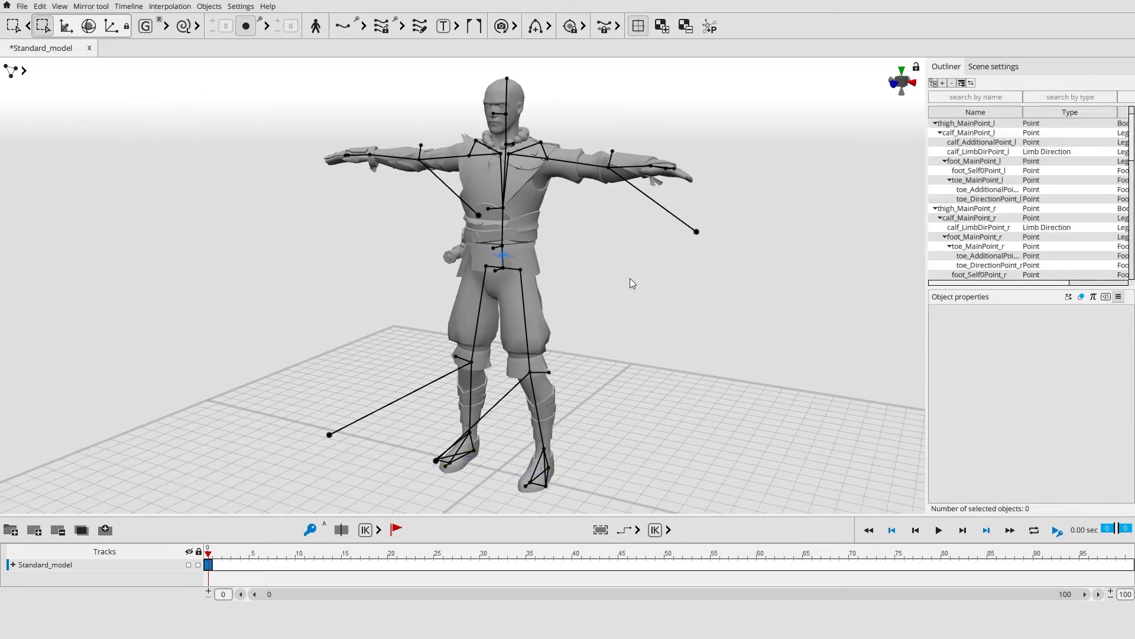
Recall saved groups 1 through 4, ending with the 28-point leg and body group selected.
key(1)
key(1)
key(2)
key(2)
key(3)
key(4)
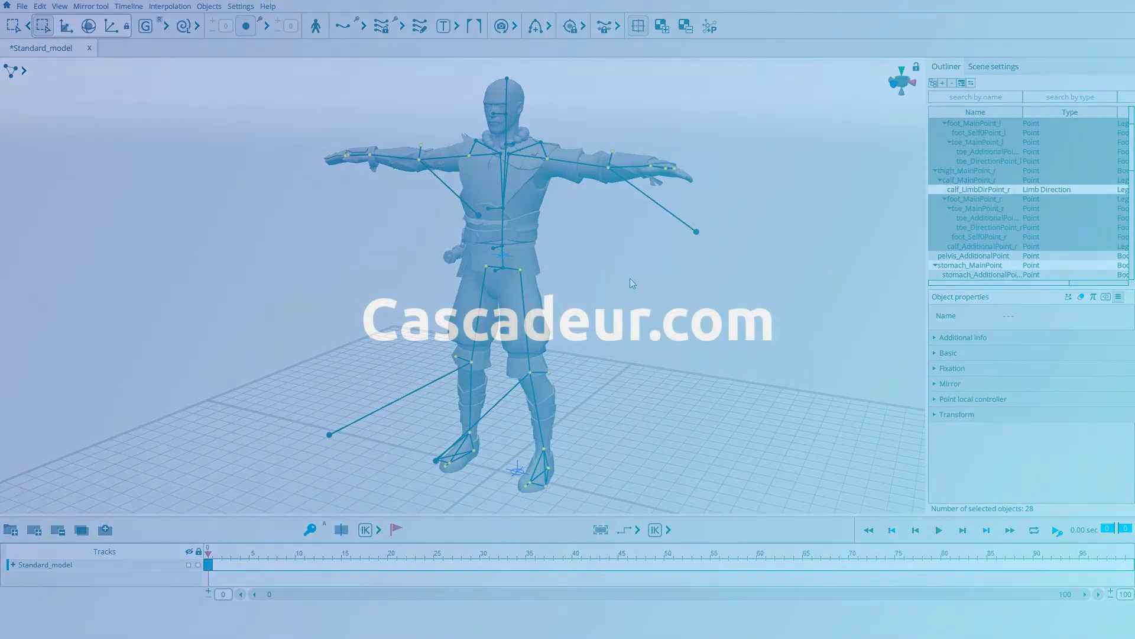